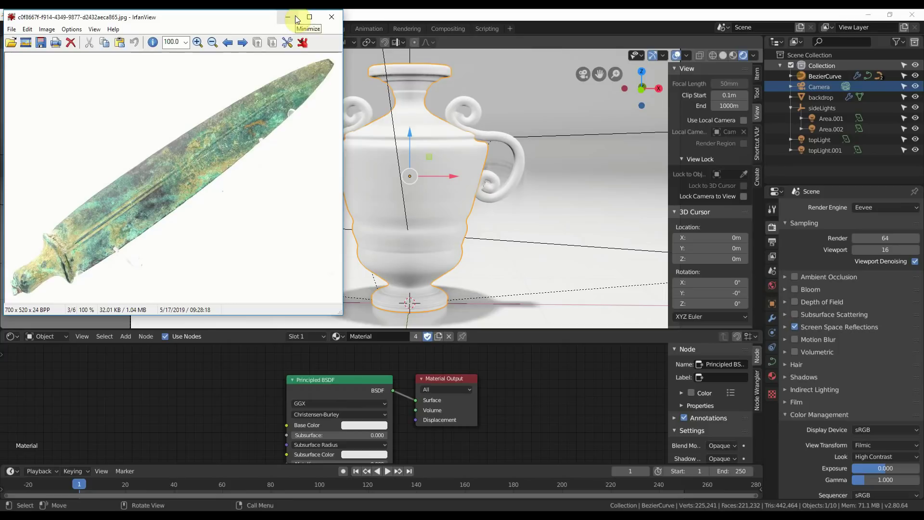
Step: Minimize the IrfanView window with the patina reference photo to reveal the Blender scene
left_click_drag(298, 19, 385, 401)
left_click(385, 401)
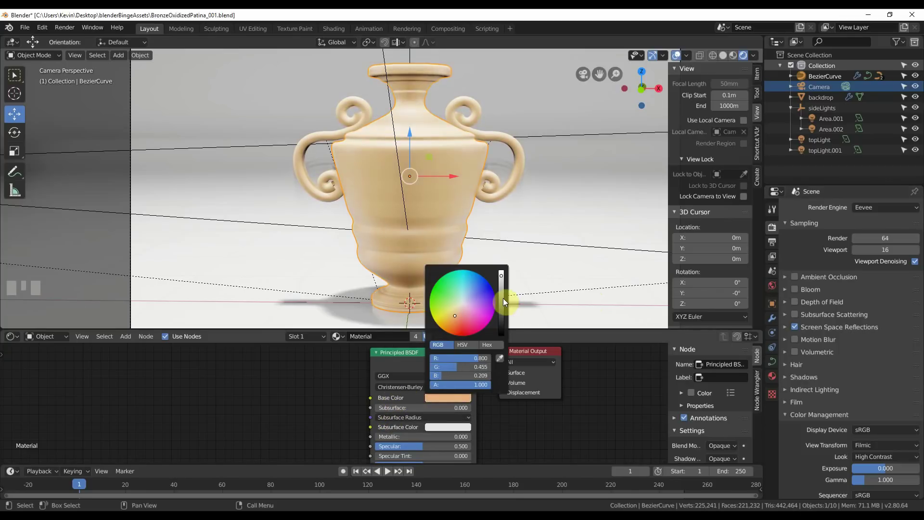
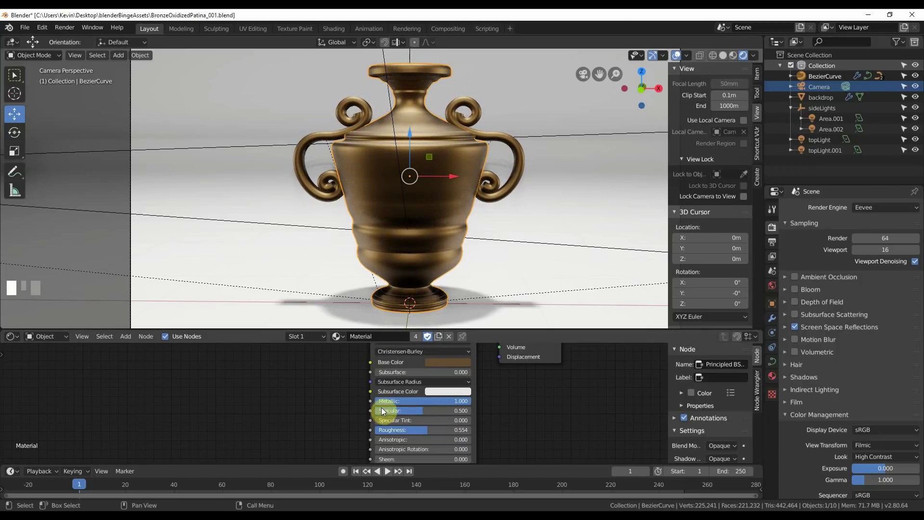
Step: Shift the node layout aside to free space for new nodes next to the bronze shader
scroll("down", 3)
left_click_drag(330, 437, 130, 339)
Step: Add a ColorRamp node and place it beside the Principled BSDF
left_click(130, 339)
key("shift+a")
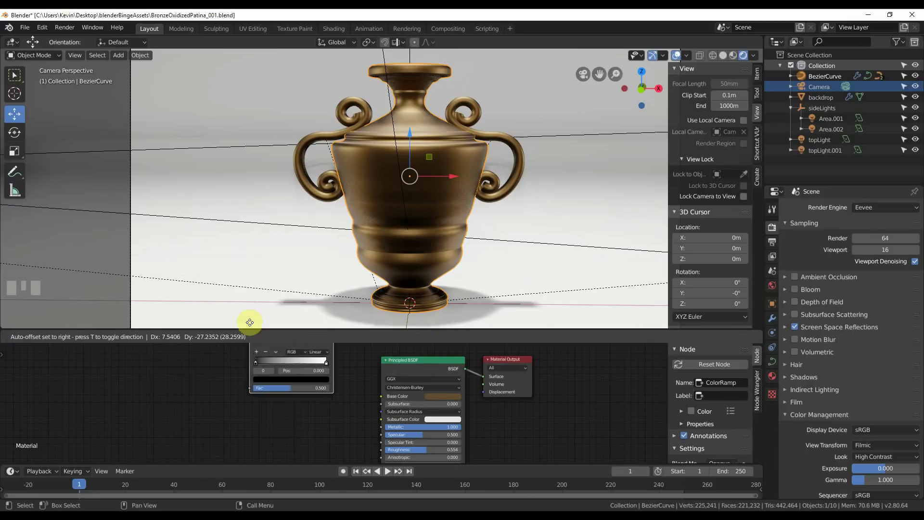
left_click(346, 403)
scroll("up", 3)
left_click_drag(485, 394, 416, 415)
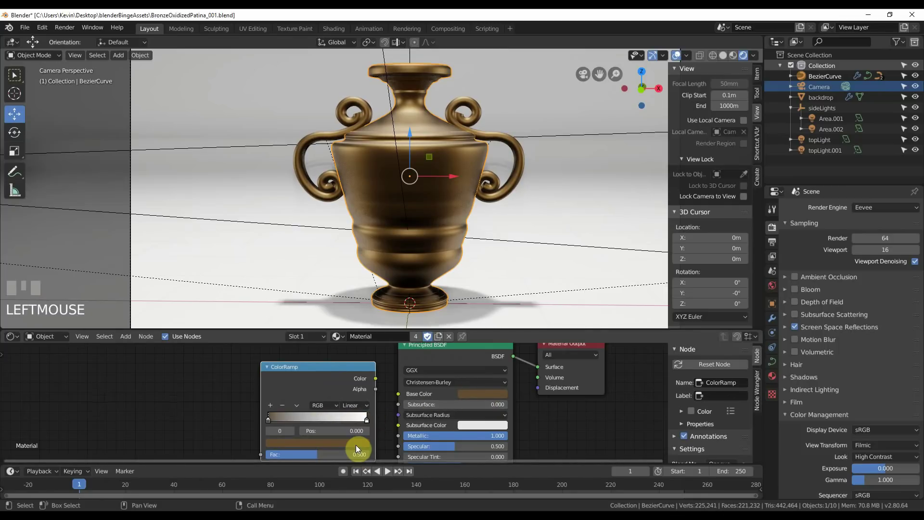
Step: Recolour the ramp's light end stop to a dark brown
left_click(367, 421)
left_click(462, 395)
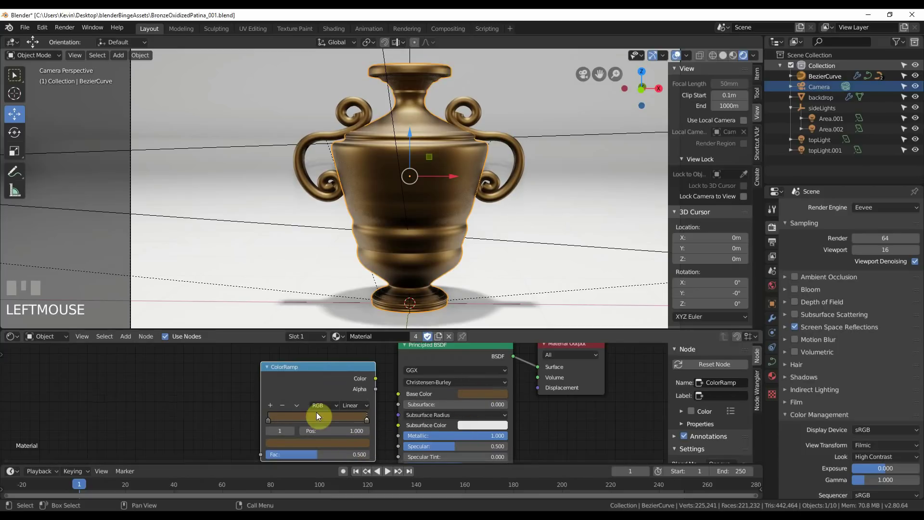
left_click(270, 424)
left_click_drag(278, 446, 291, 437)
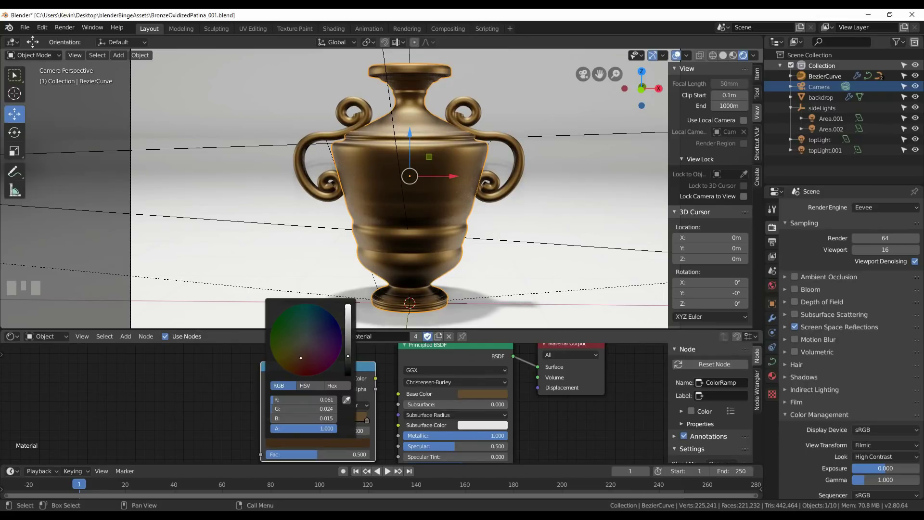
left_click(368, 370)
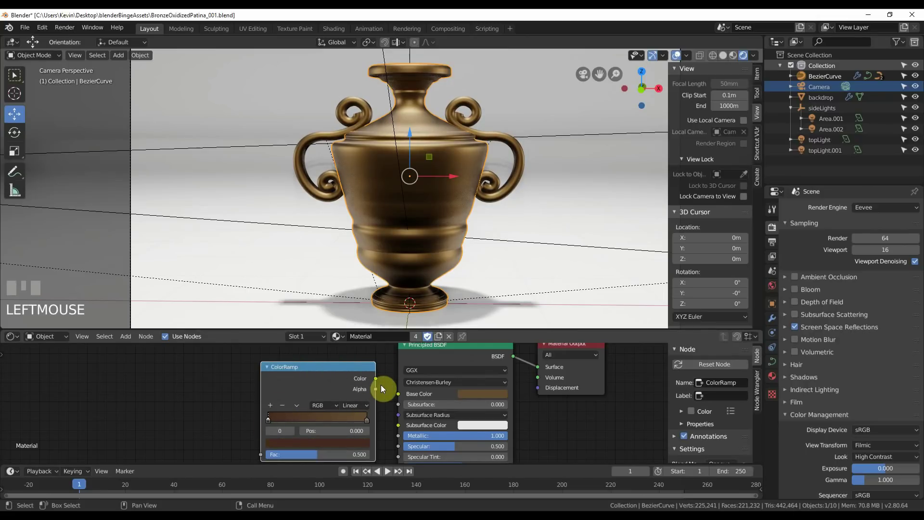
Step: Wire the ColorRamp Color output into the shader's Base Color and tidy the nodes
left_click_drag(376, 380, 190, 404)
left_click_drag(191, 404, 254, 385)
key("shift+a")
Step: Add a Musgrave Texture set to Multifractal with Scale 14, Detail 16 and Lacunarity 1.2
left_click(254, 385)
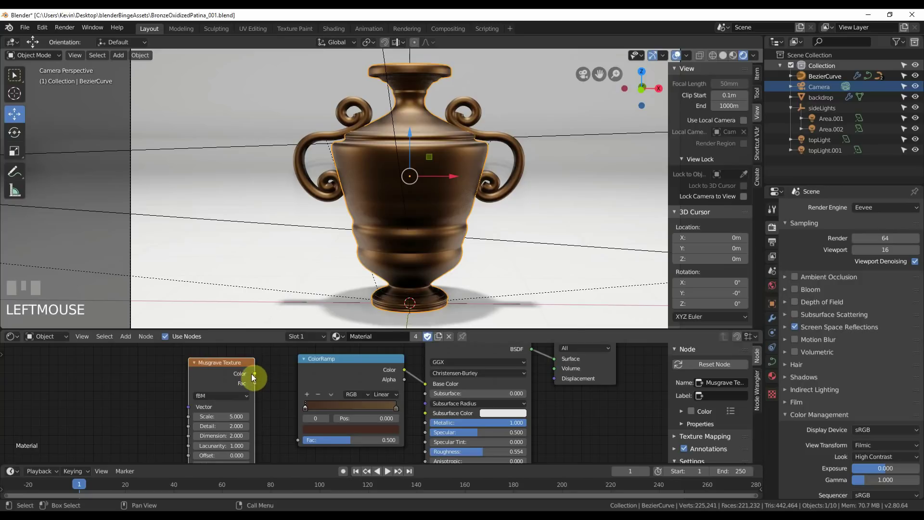
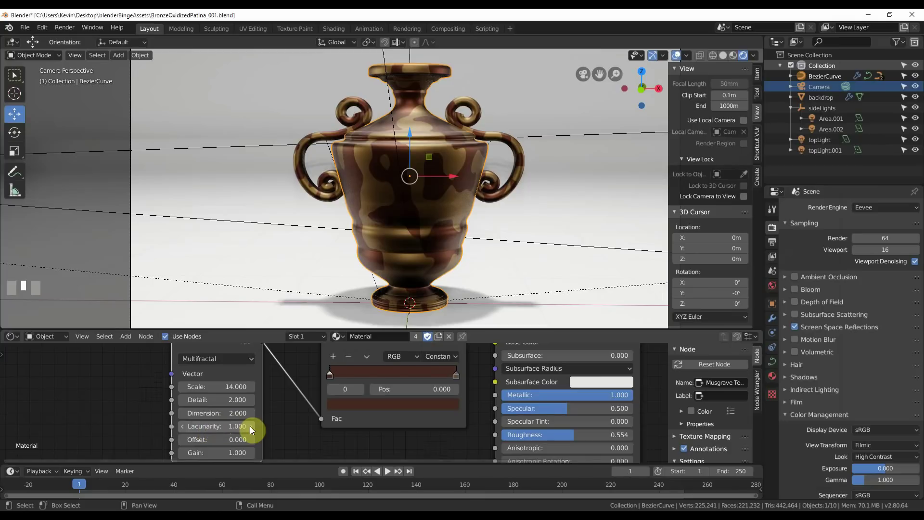
left_click_drag(253, 430, 252, 429)
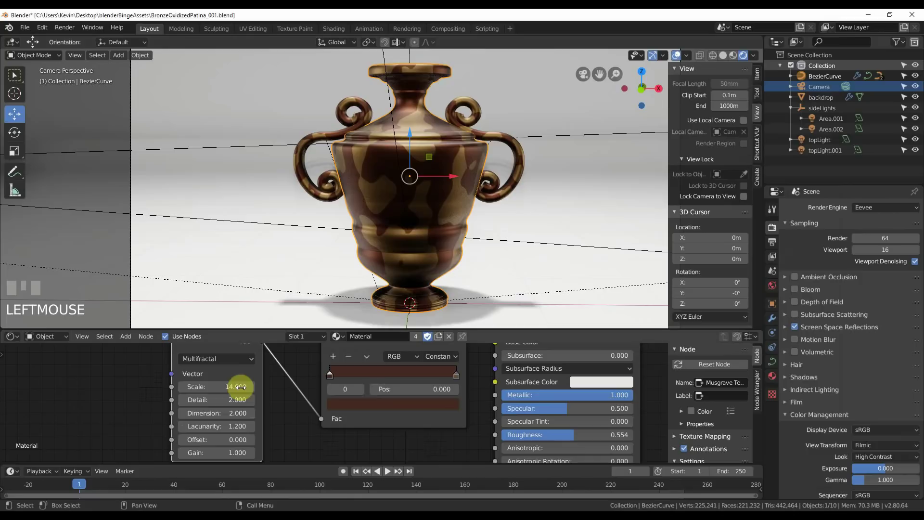
left_click_drag(382, 51, 252, 359)
key("Tab")
Step: Feed the Musgrave Fac into the ColorRamp and hide the reference viewer again
scroll("down", 3)
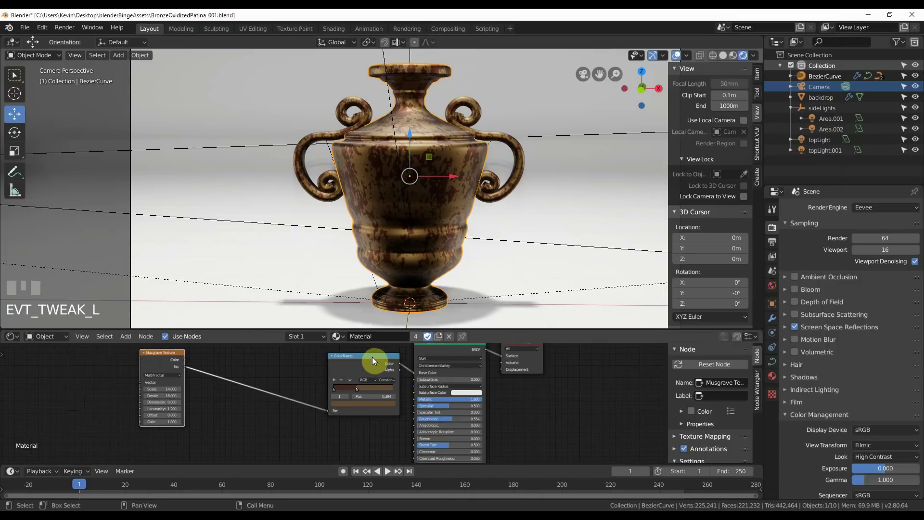
left_click(373, 359)
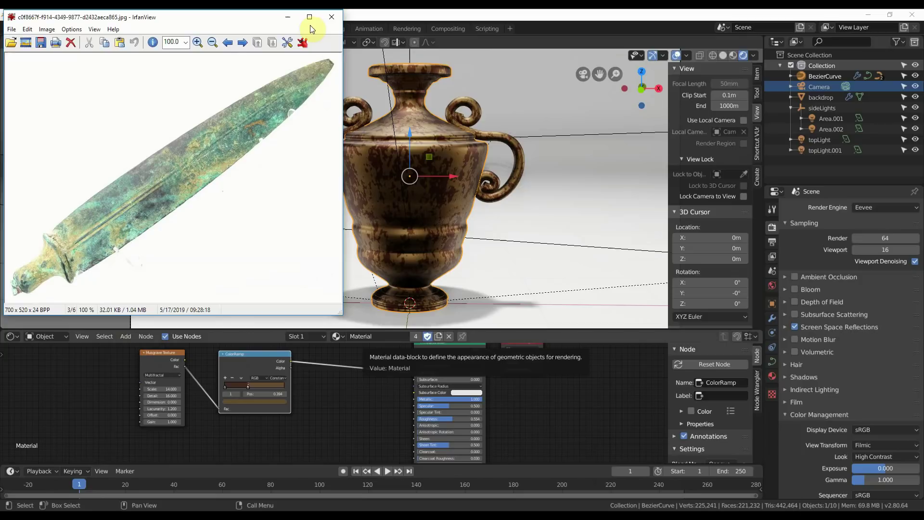
left_click(333, 392)
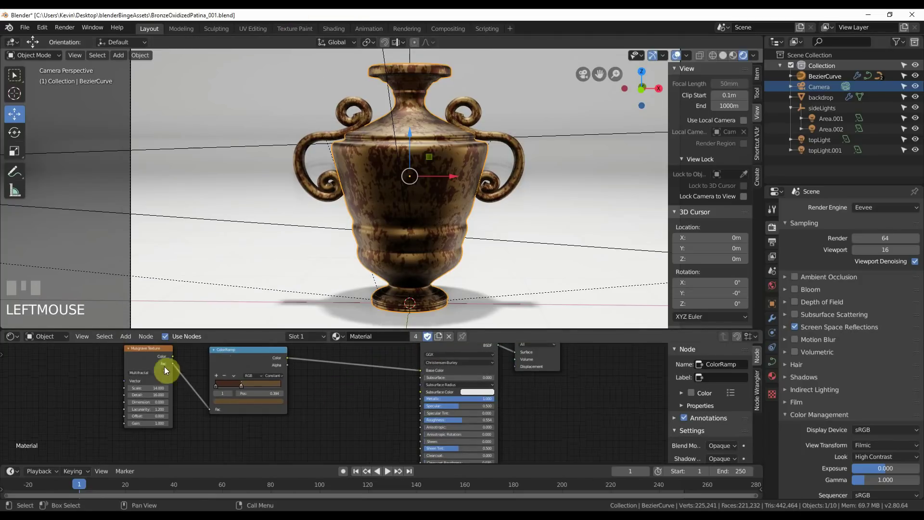
Step: Duplicate the Musgrave and ColorRamp pair and place the copy below the originals
left_click_drag(149, 363, 160, 362)
left_click(225, 365)
key("shift+d")
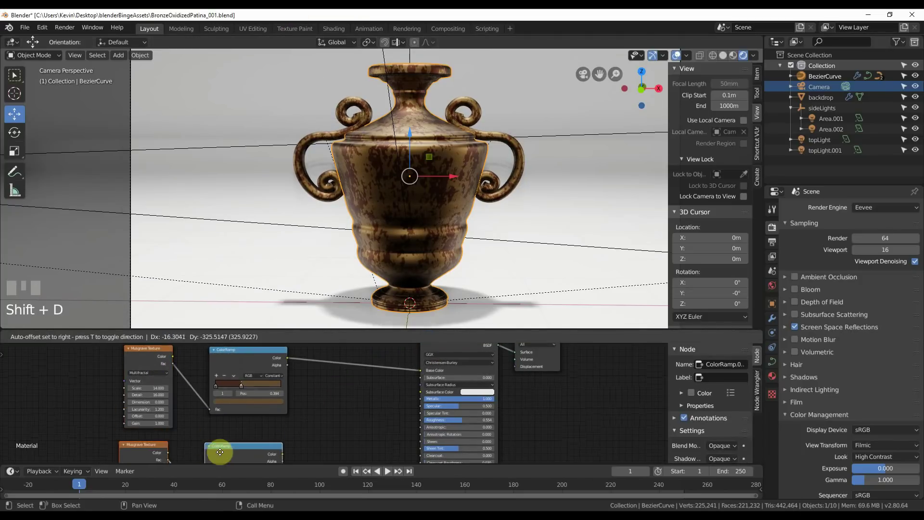
left_click(223, 445)
left_click_drag(321, 420, 268, 418)
left_click_drag(268, 419, 271, 436)
Step: Give the duplicate ramp's stop a darker purplish-brown colour
left_click(272, 435)
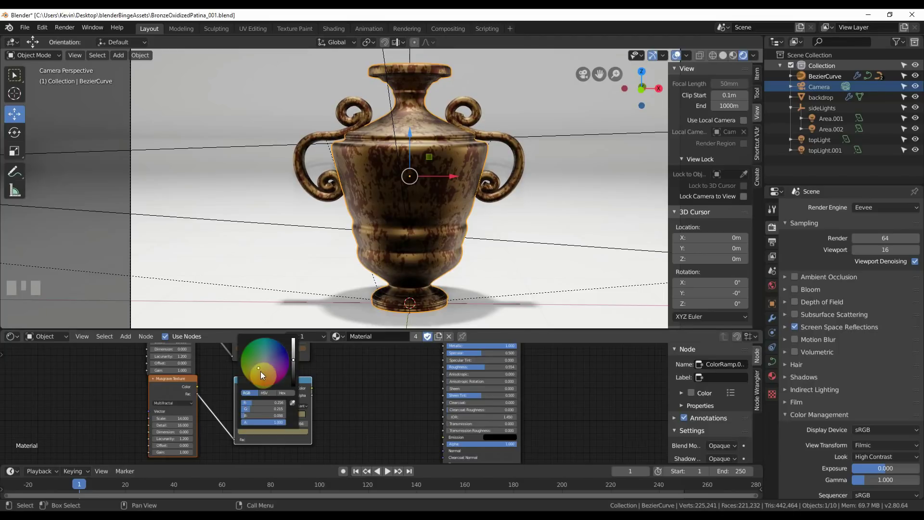
left_click(284, 416)
left_click(244, 419)
left_click(252, 438)
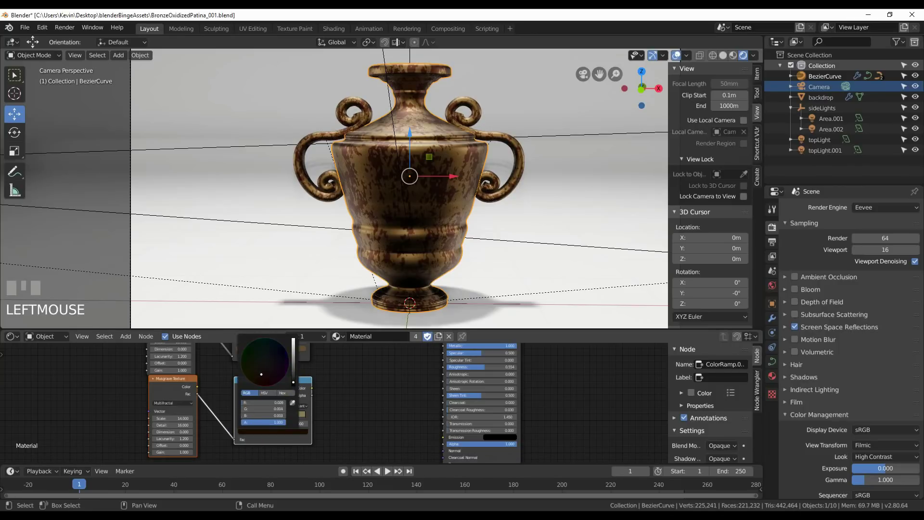
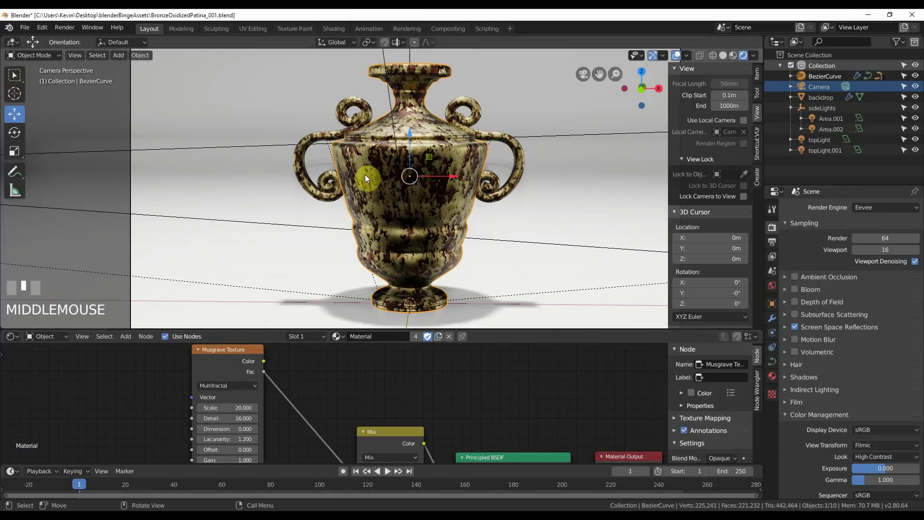
Step: Rearrange the mask nodes and wire a ColorRamp mask into the Mix node feeding Base Color
left_click_drag(223, 390, 327, 381)
middle_click(328, 380)
left_click_drag(293, 441, 302, 358)
middle_click(301, 359)
left_click(293, 364)
left_click_drag(323, 406, 260, 352)
key("shift+a")
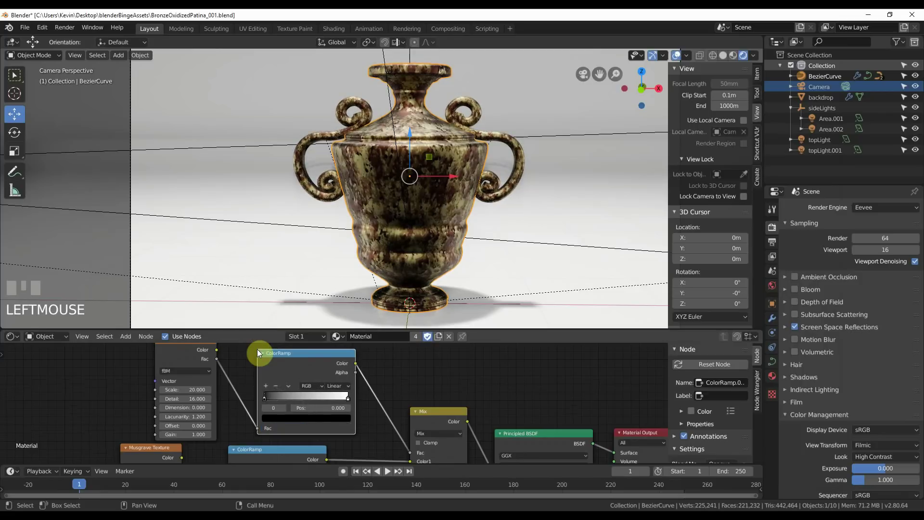
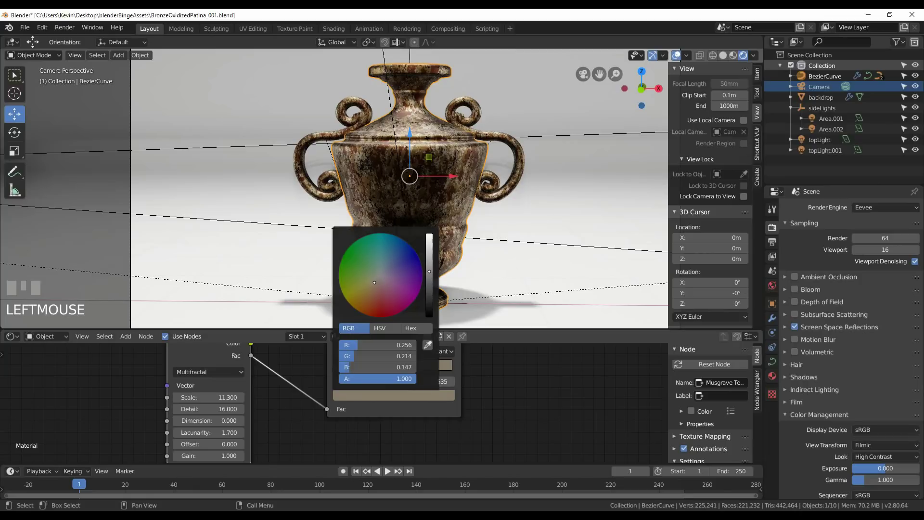
Step: Confirm the grey-brown stop colour on the new ColorRamp mask layer
left_click(533, 374)
scroll("down", 3)
left_click_drag(387, 410, 415, 396)
left_click(415, 396)
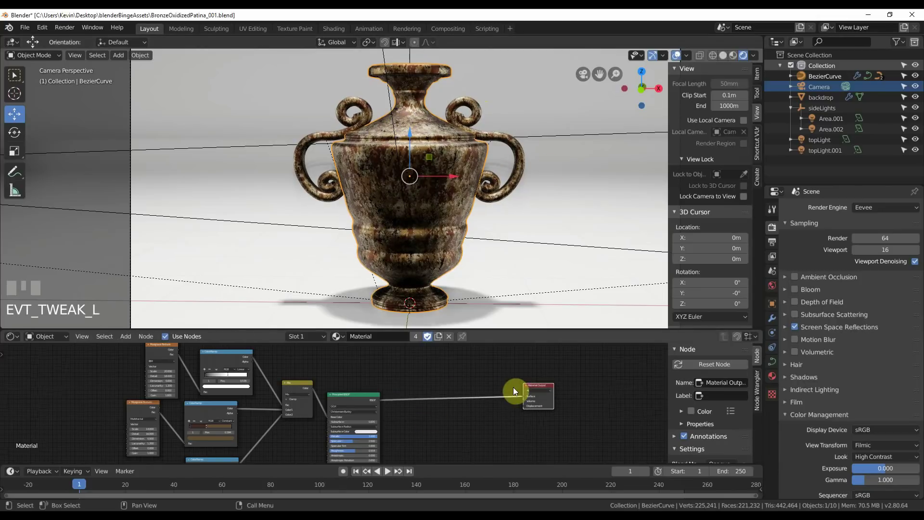
middle_click(466, 416)
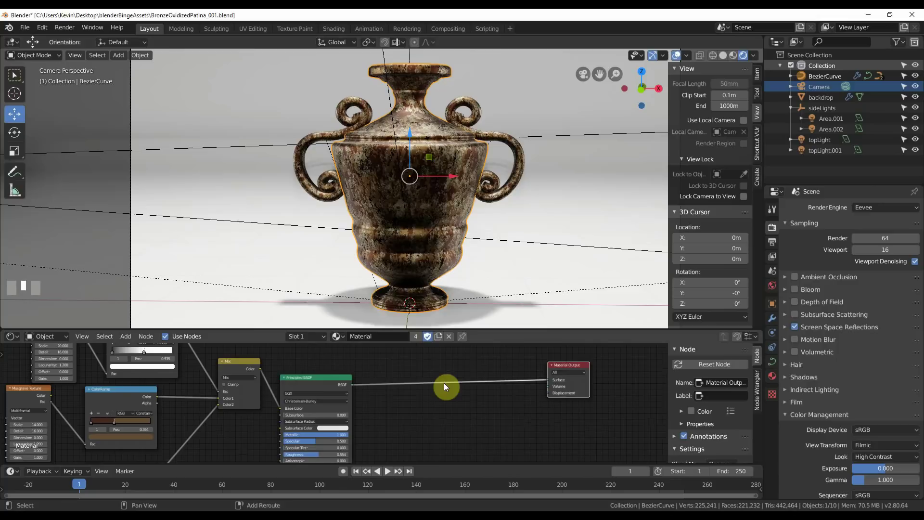
Step: Add a Mix Shader and drop it on the link between the bronze BSDF and the Material Output
key("shift+a")
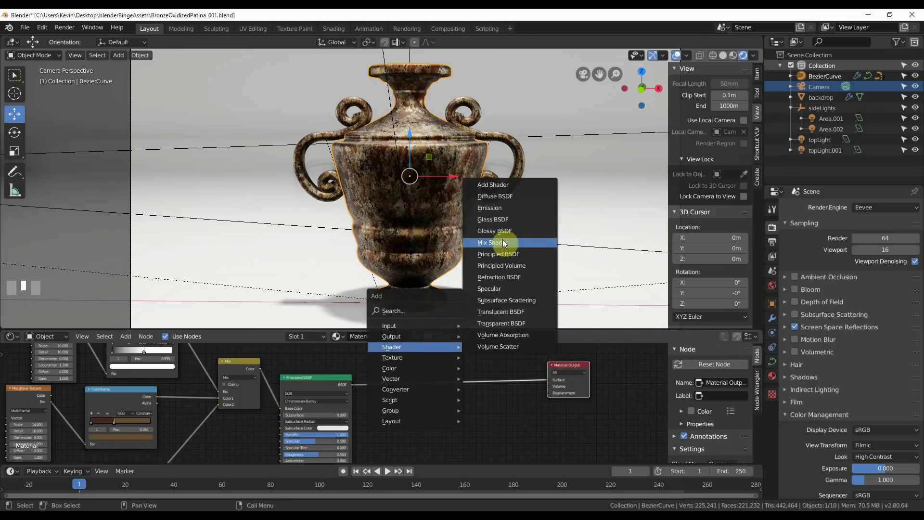
left_click(493, 368)
scroll("down", 3)
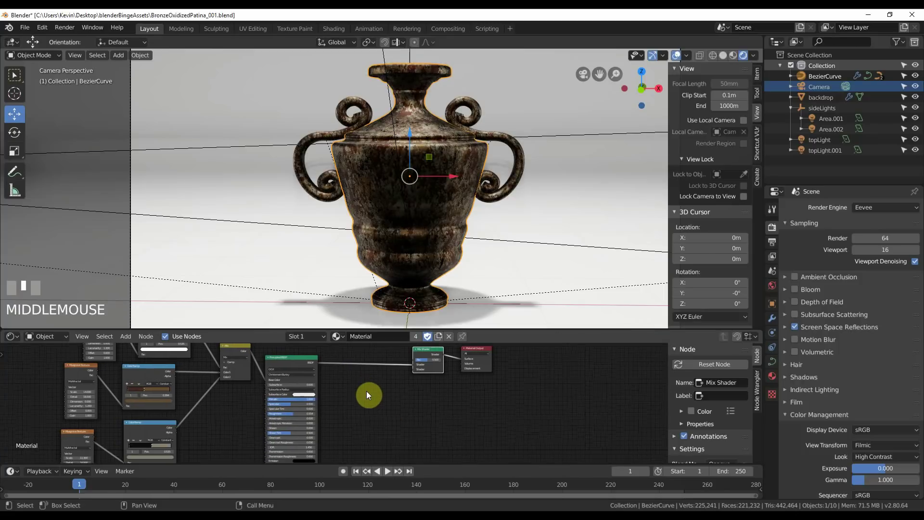
left_click_drag(371, 400, 295, 358)
scroll("up", 3)
Step: Duplicate the bronze Principled BSDF as a patina shader and start editing its Base Color
left_click(296, 357)
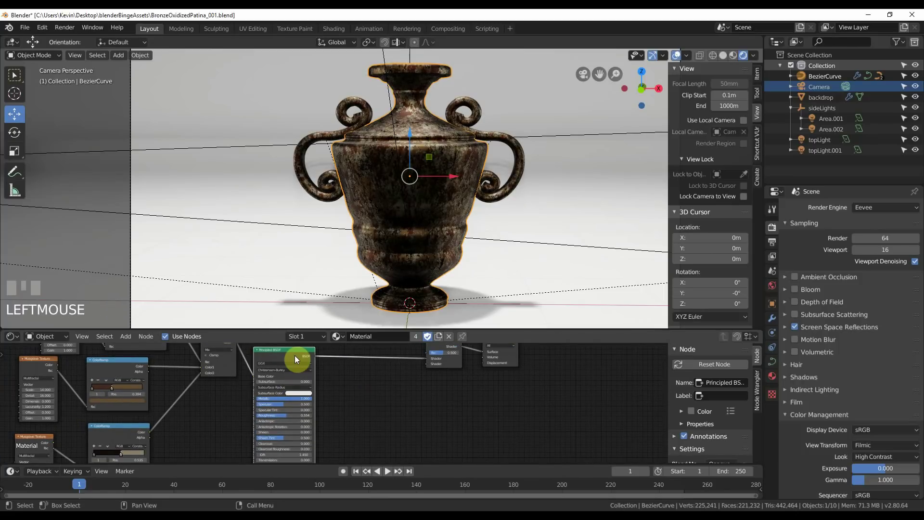
key("shift+d")
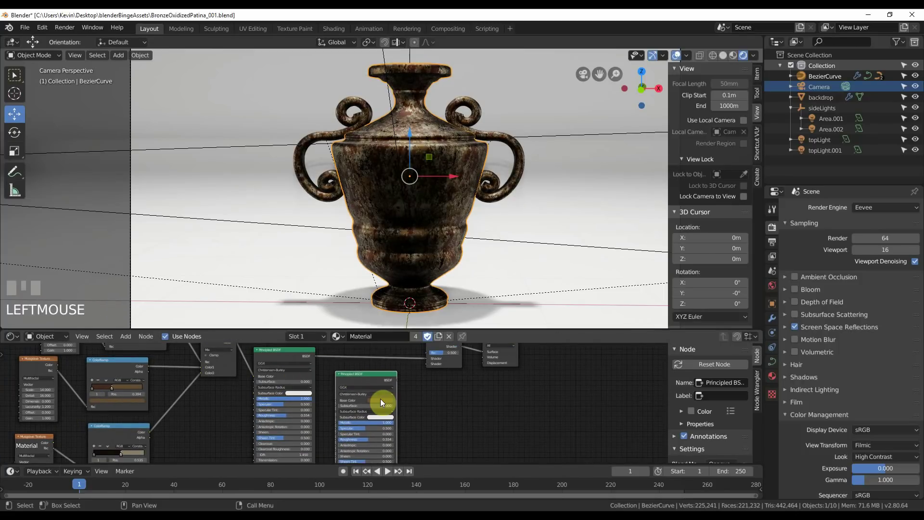
left_click(383, 402)
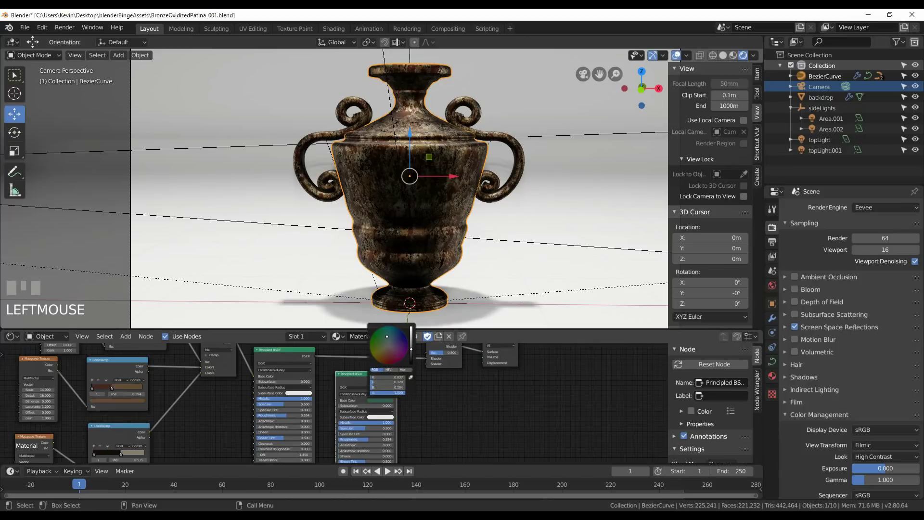
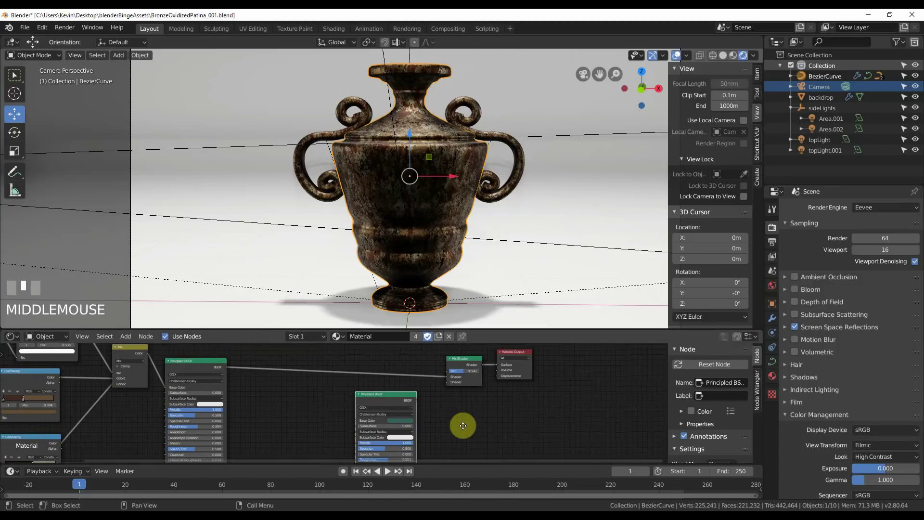
Step: Set the duplicate Principled BSDF's Base Color to a green patina tone
scroll("up", 3)
left_click_drag(441, 394, 415, 360)
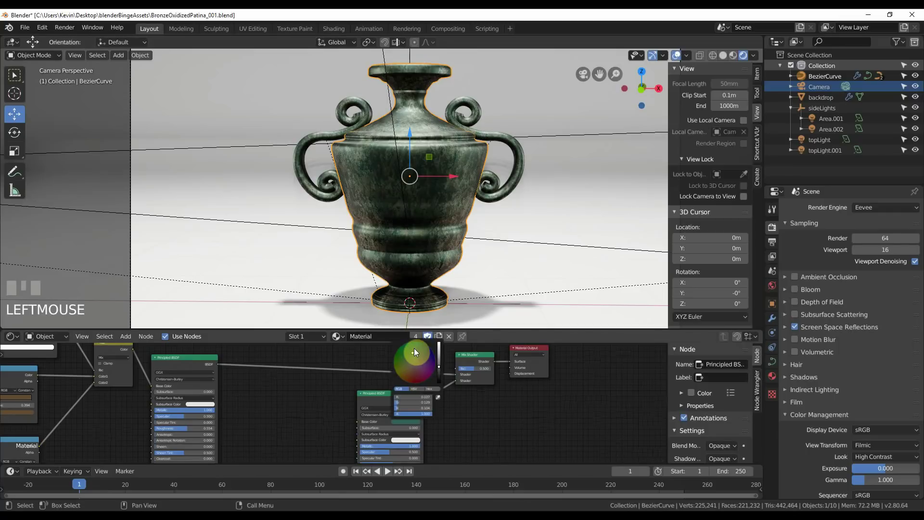
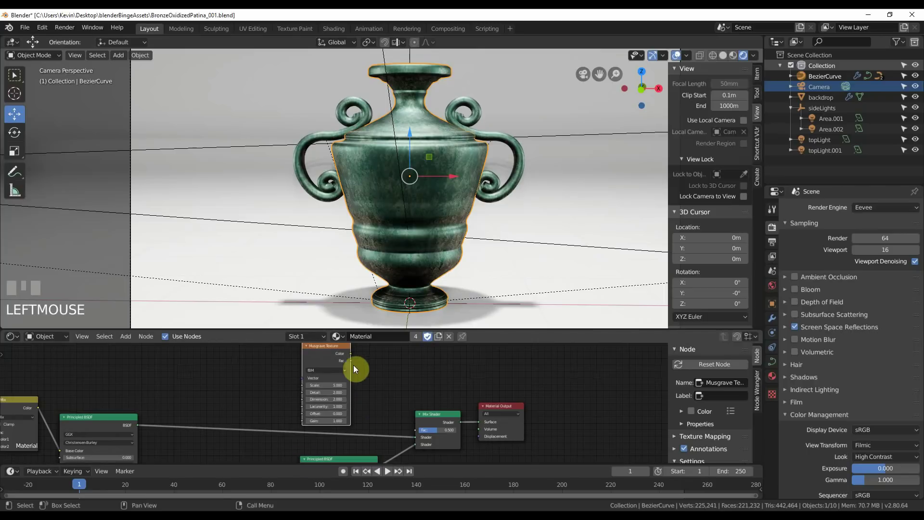
Step: Connect the Musgrave Fac to the Mix Shader factor so patina and bronze mottle together
left_click_drag(352, 362, 332, 349)
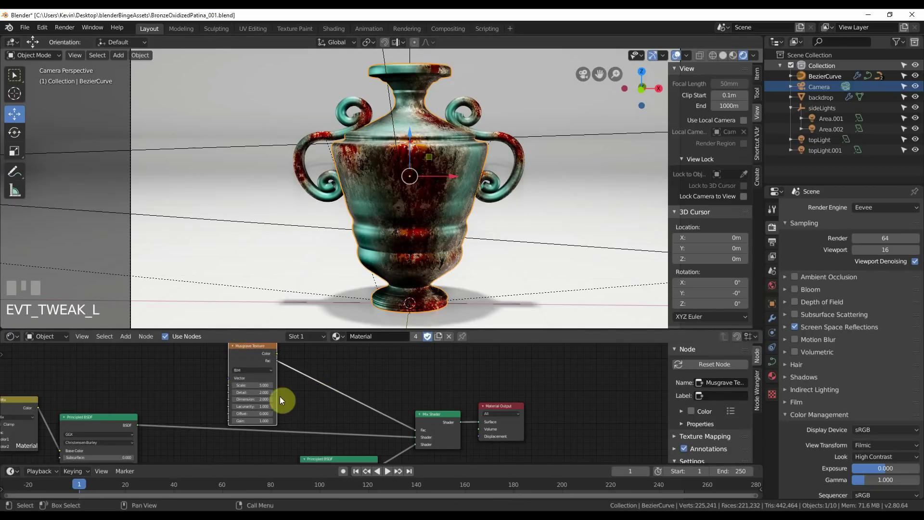
key("shift+a")
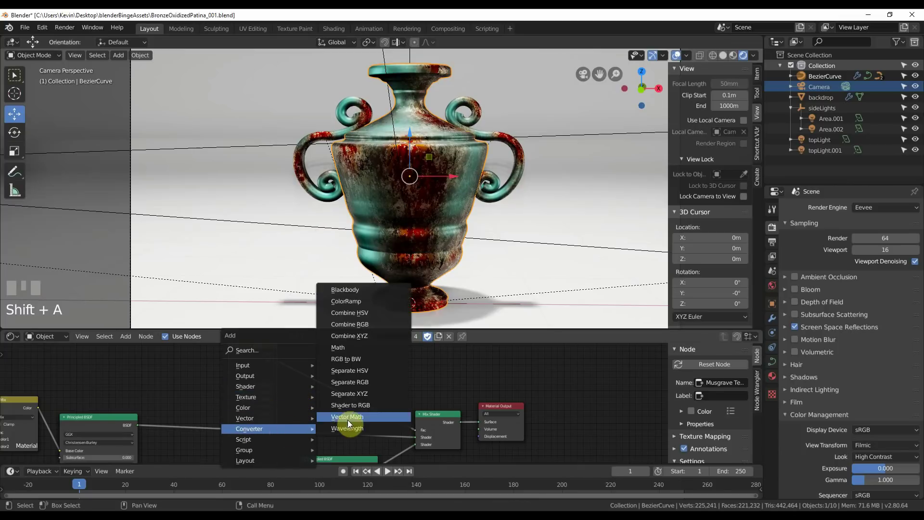
Step: Insert a ColorRamp between the Musgrave texture and the Mix Shader factor
left_click(313, 350)
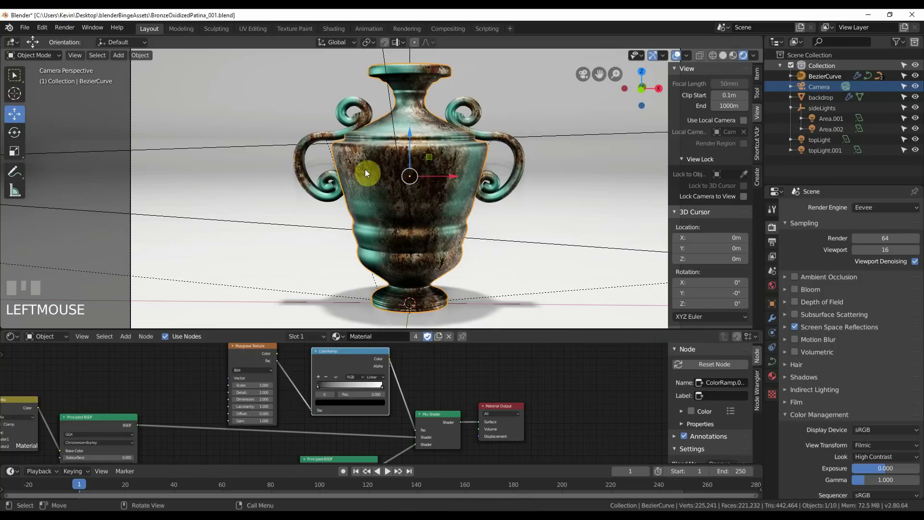
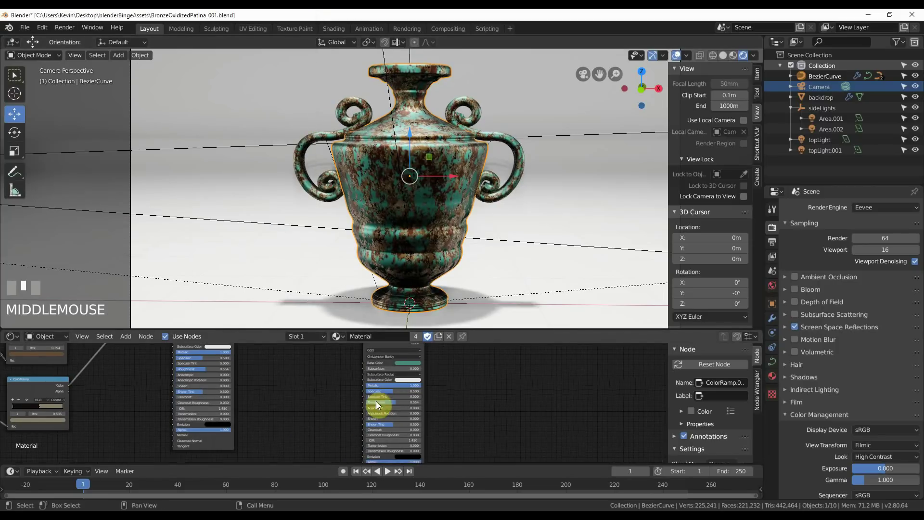
Step: Bring up the node add list (Shift+A) to add another ColorRamp
scroll("up", 3)
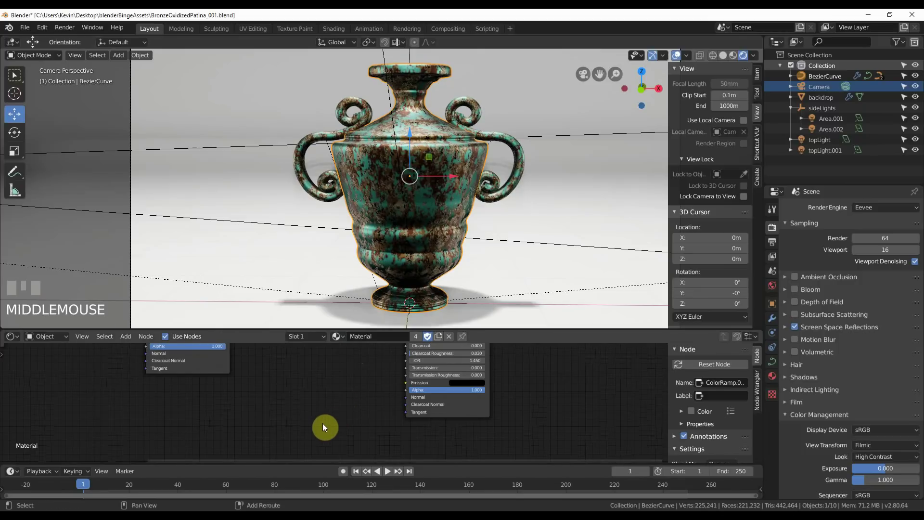
key("shift+a")
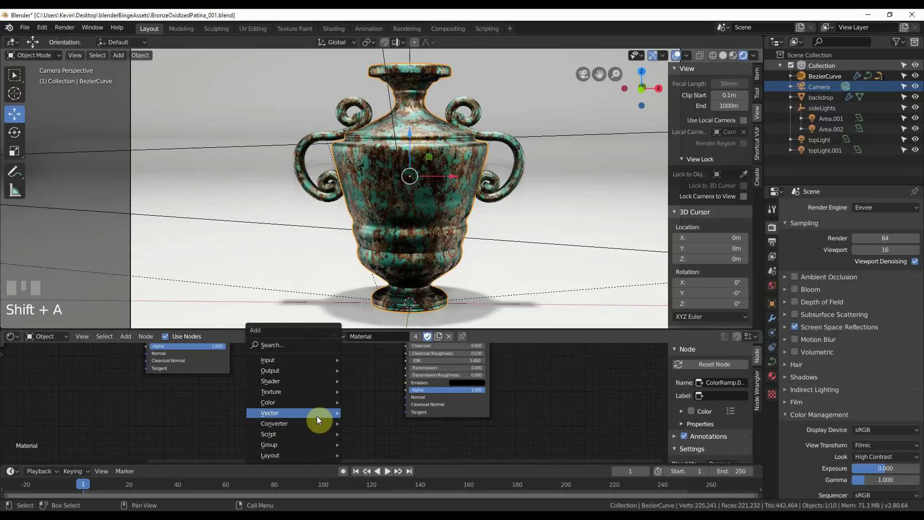
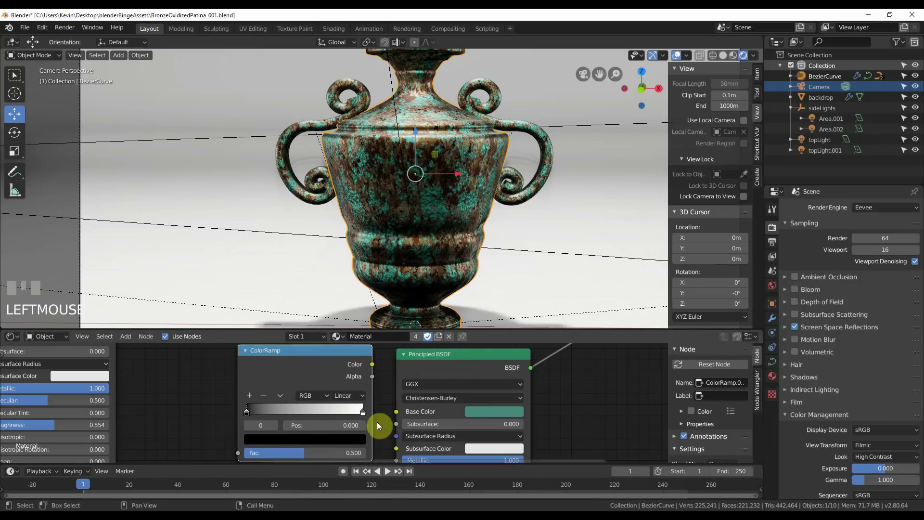
Step: Tint the ramp's end stop patina green and feed the ramp into the patina base colour
left_click(355, 410)
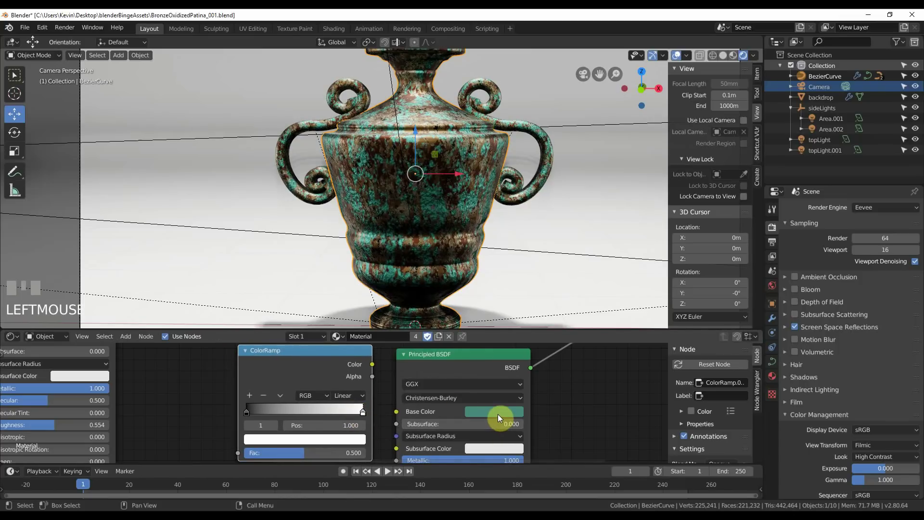
left_click_drag(478, 421, 342, 444)
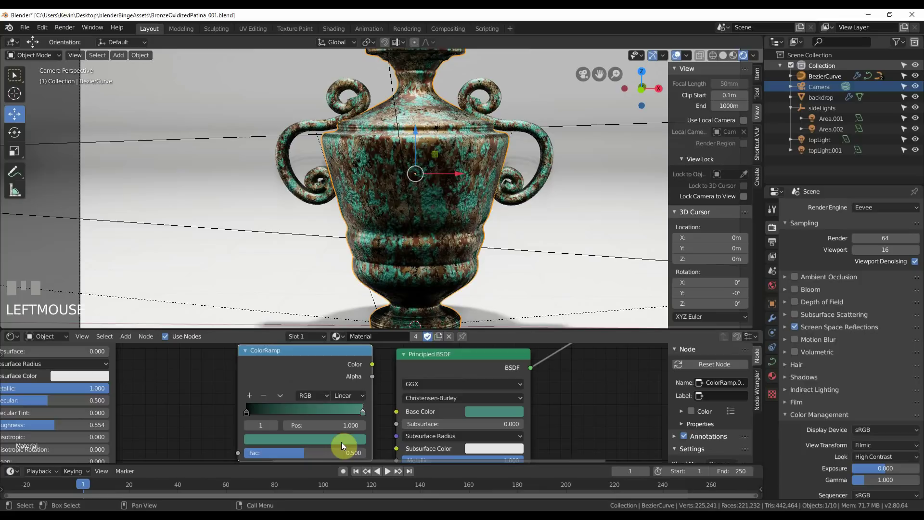
left_click_drag(374, 366, 289, 441)
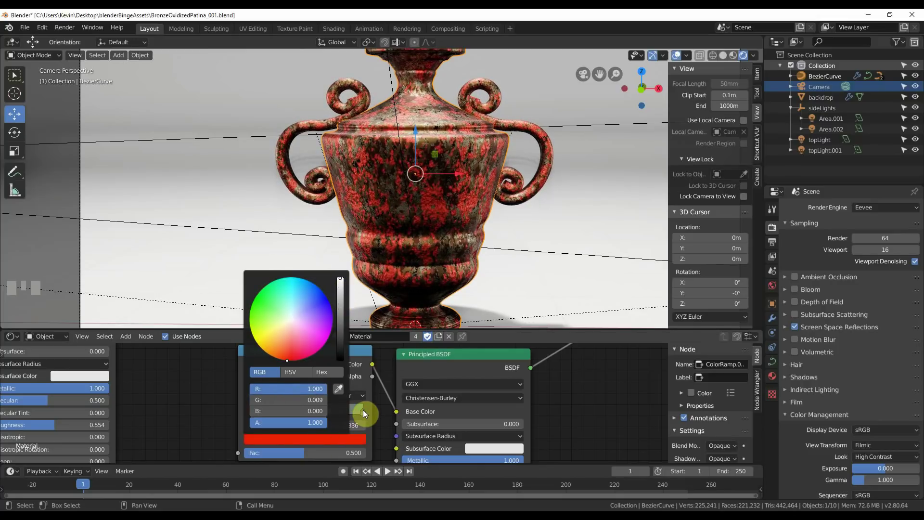
Step: Add a third stop to the ramp and rearrange the nodes around it
left_click(364, 417)
left_click_drag(287, 414, 205, 383)
scroll("down", 3)
key("shift+a")
left_click_drag(235, 382, 271, 434)
left_click(271, 434)
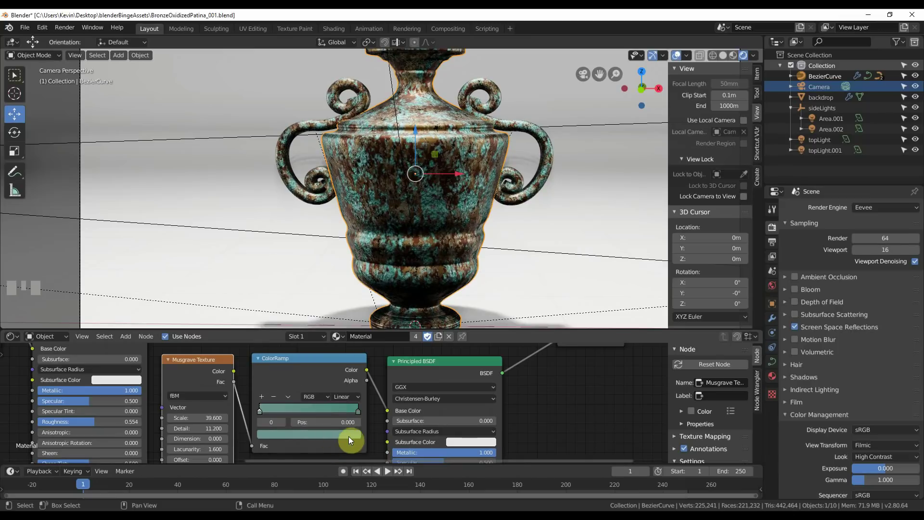
Step: Slide the ramp stops and colour one dark bronze, checking against the reference photo
left_click_drag(266, 413, 268, 414)
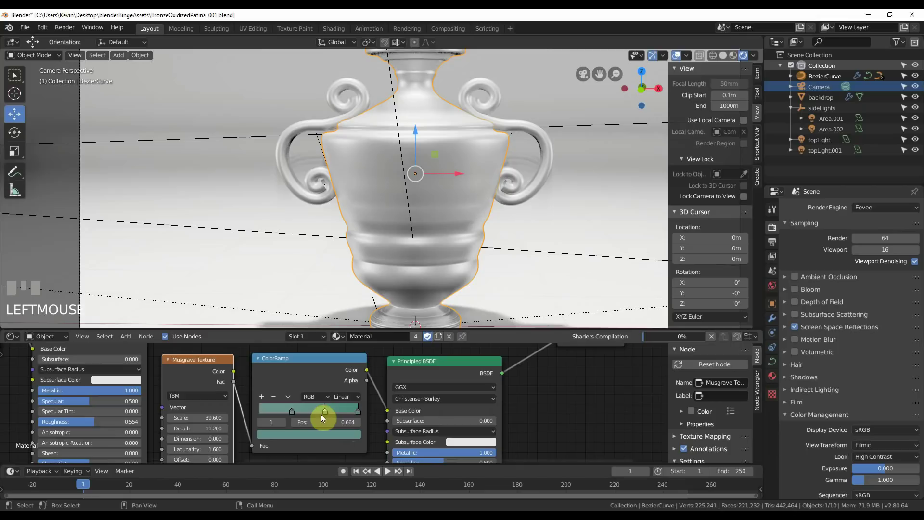
left_click_drag(328, 414, 316, 383)
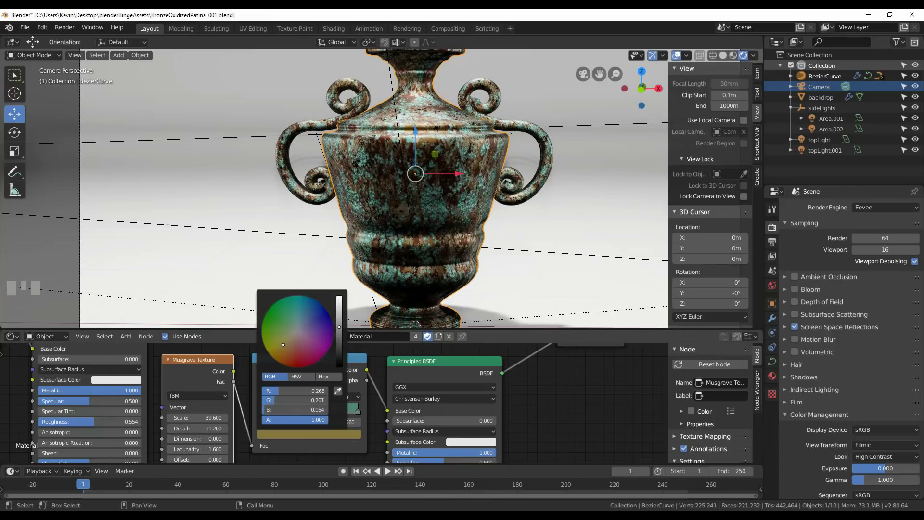
left_click(575, 426)
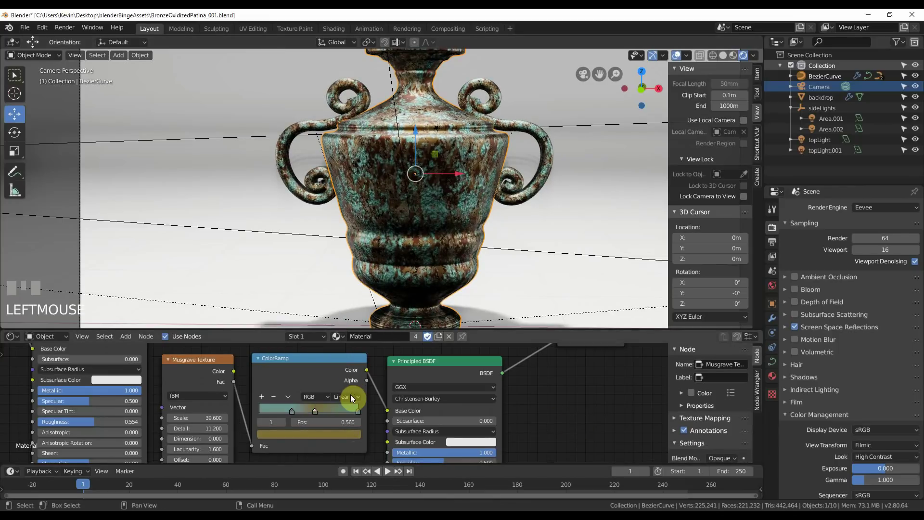
left_click_drag(314, 413, 189, 145)
left_click_drag(146, 98, 145, 109)
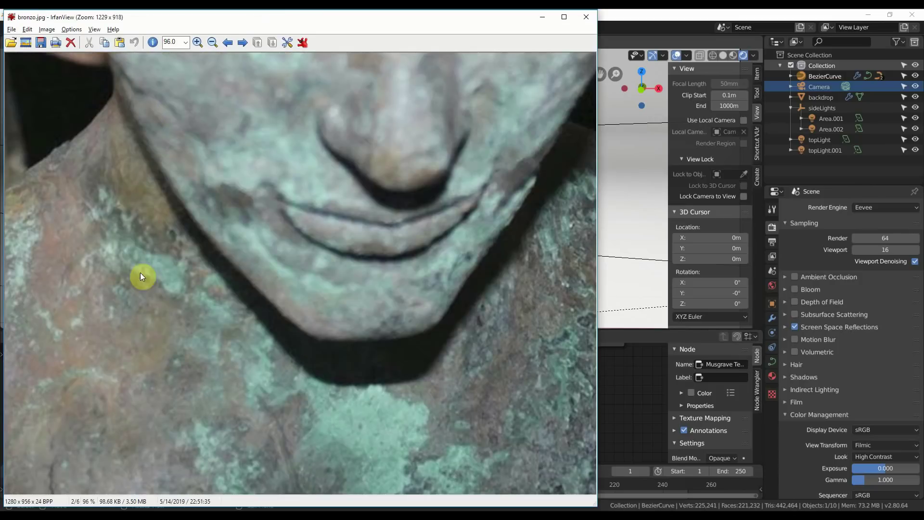
left_click(546, 33)
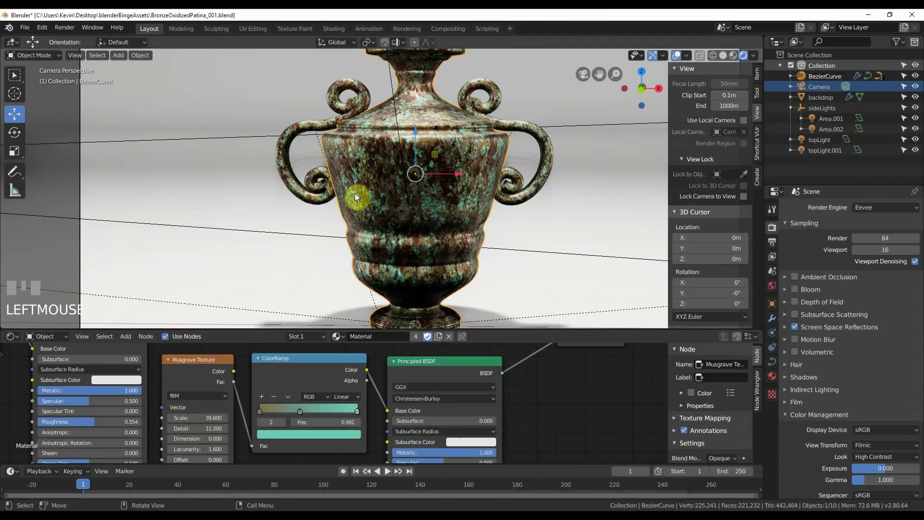
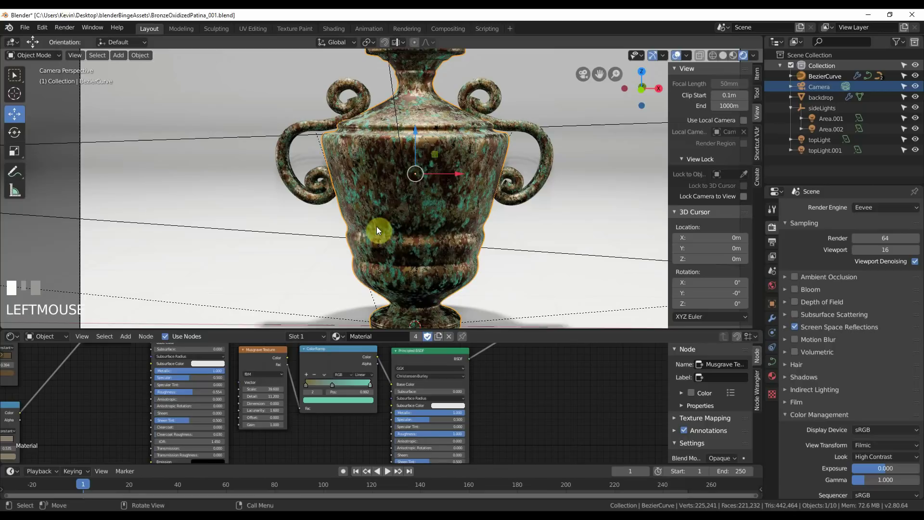
scroll("up", 3)
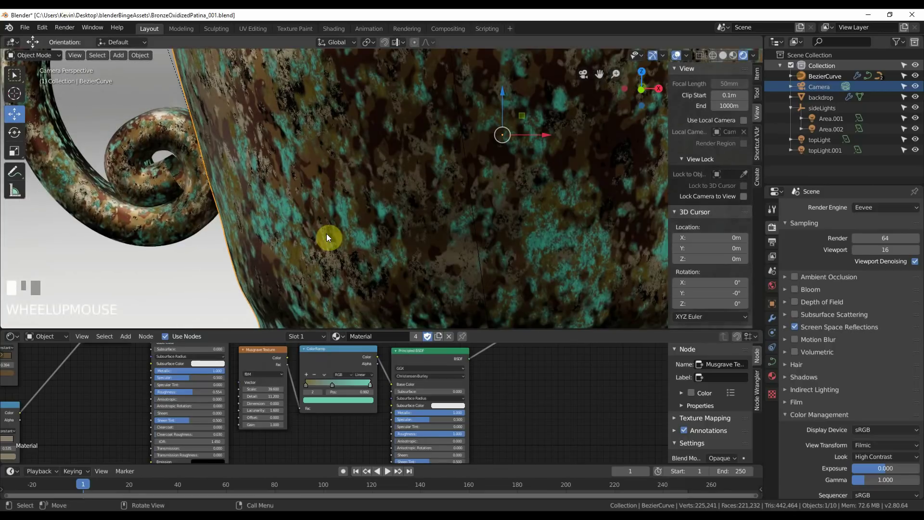
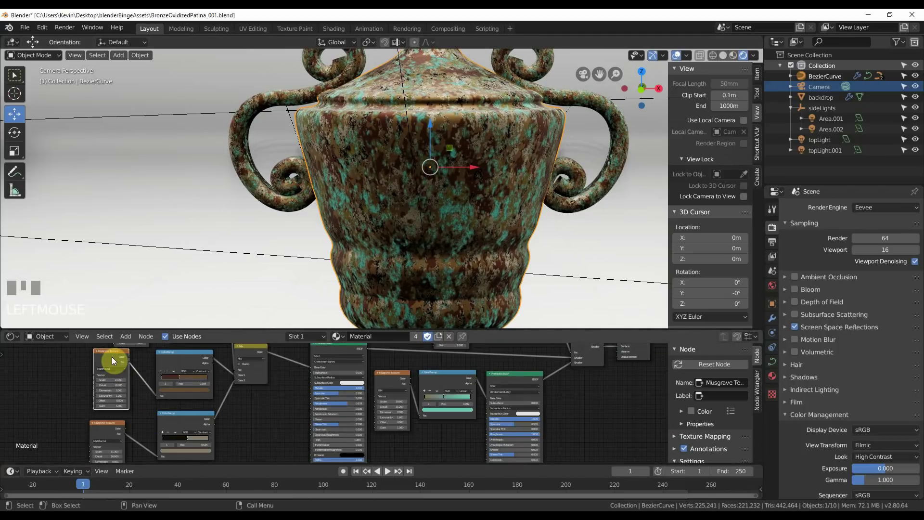
Step: Duplicate the Musgrave texture (Shift+D) and add a new ColorRamp beside it
key("shift+d")
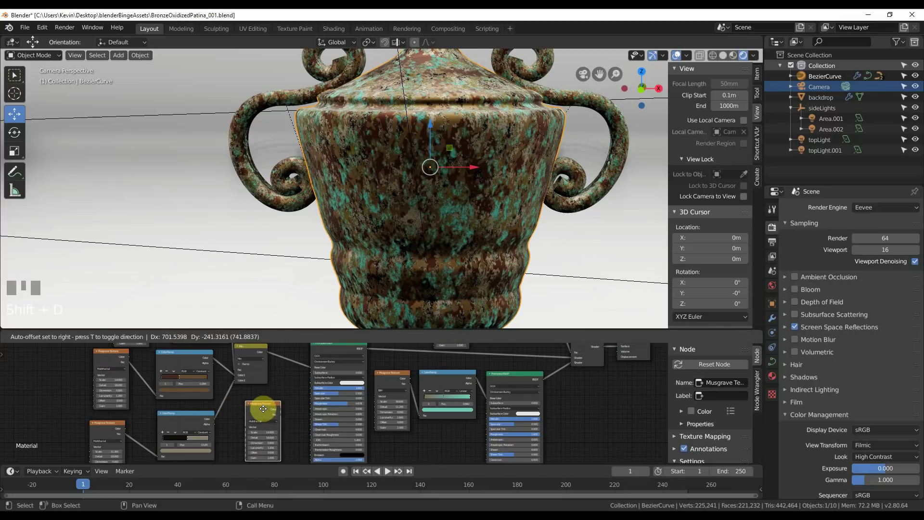
left_click(298, 423)
scroll("up", 3)
left_click_drag(238, 390, 210, 387)
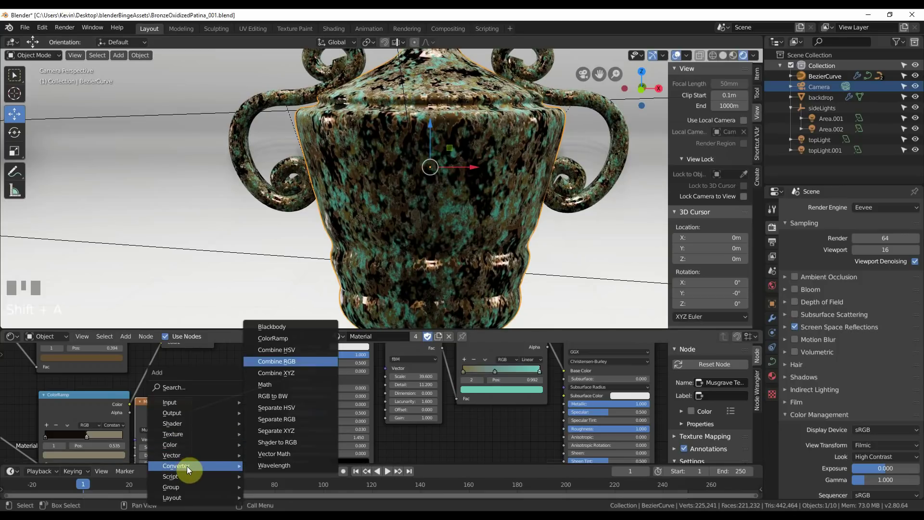
key("shift+a")
left_click(214, 372)
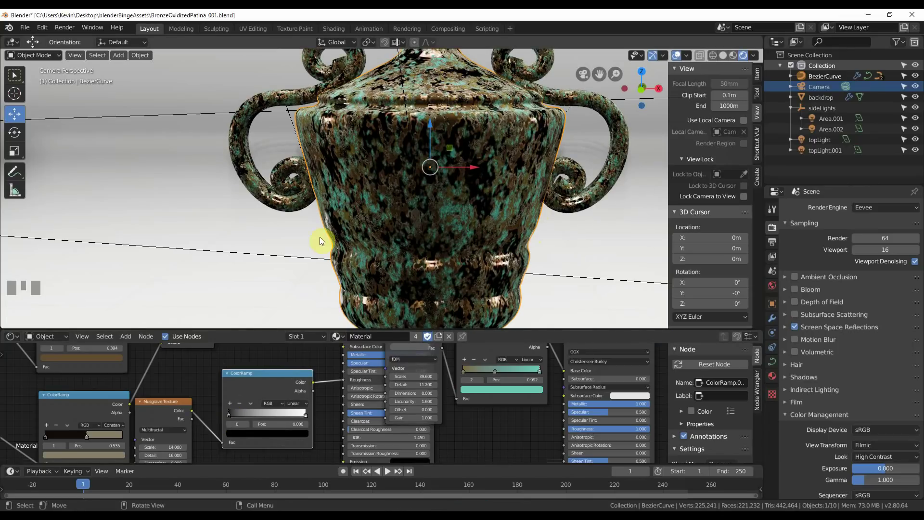
Step: Slide a stop on the new ramp and lighten its colour toward white
left_click_drag(234, 417, 258, 434)
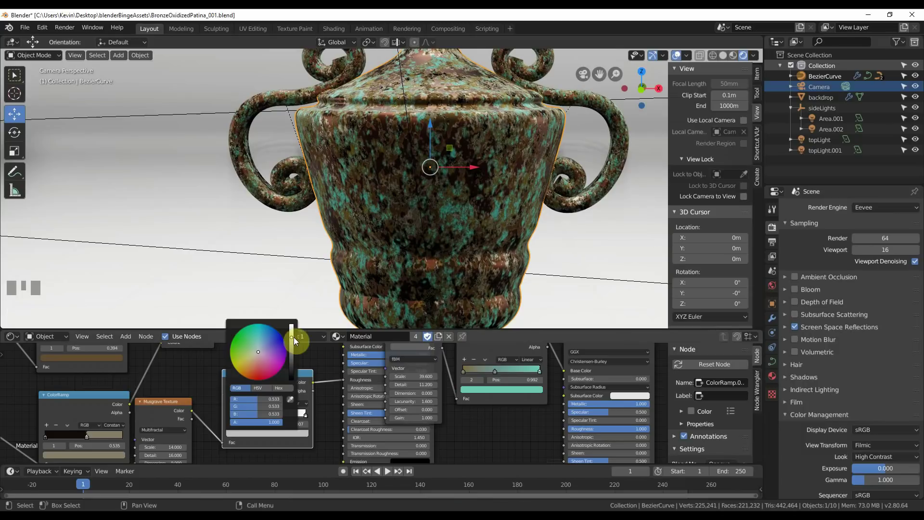
left_click(340, 358)
left_click_drag(298, 416, 533, 362)
scroll("down", 3)
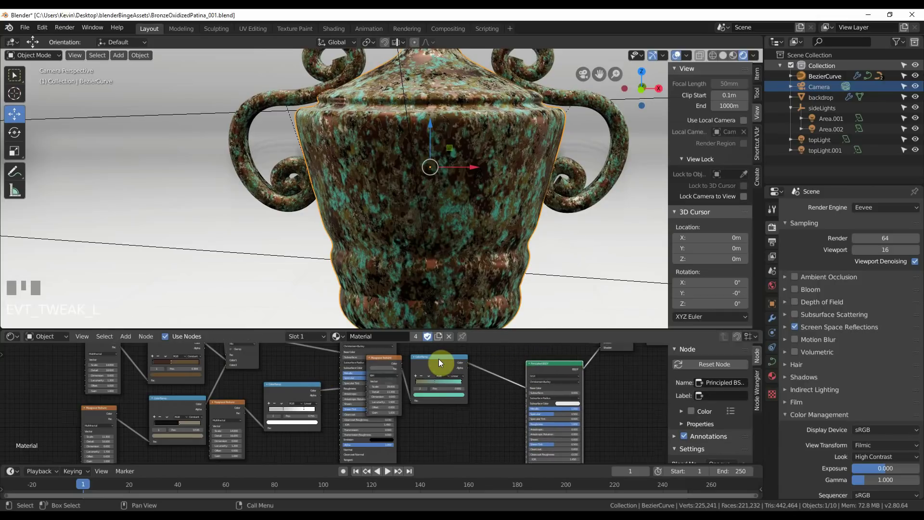
Step: Move the Musgrave texture node next to the patina shader's ColorRamp
left_click(390, 359)
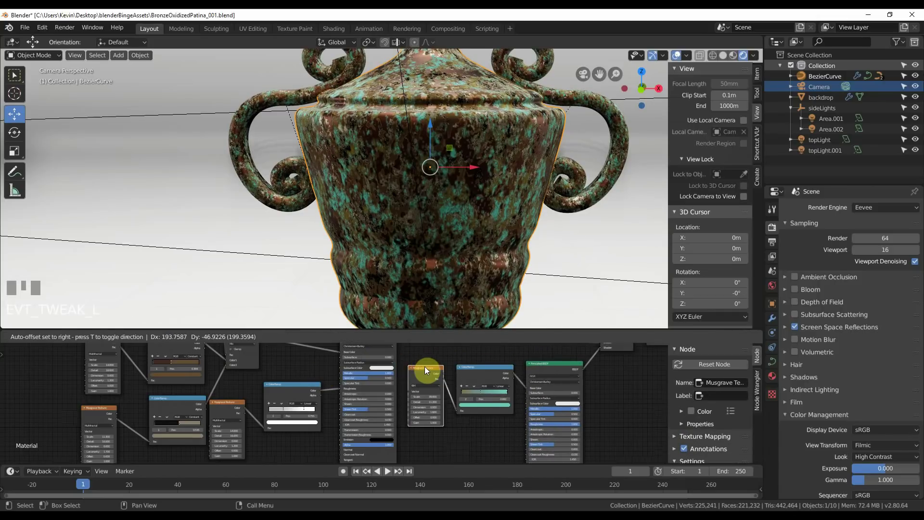
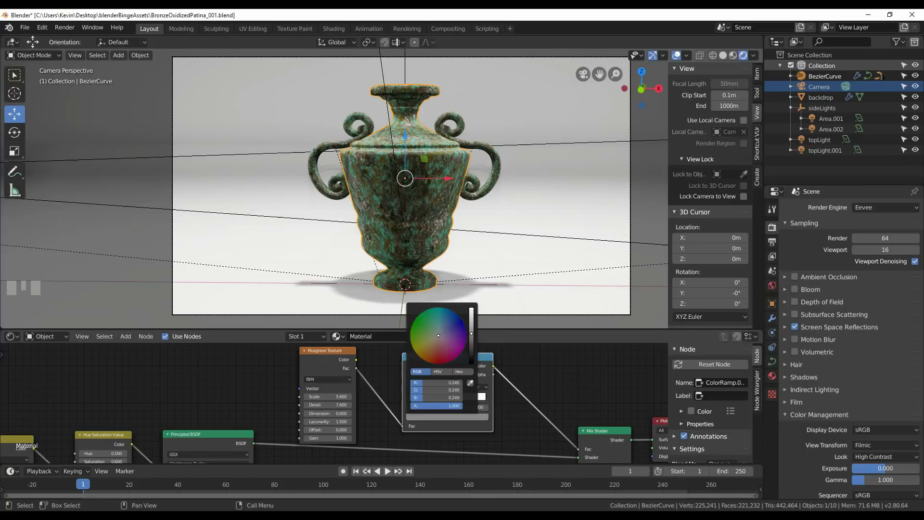
left_click(556, 392)
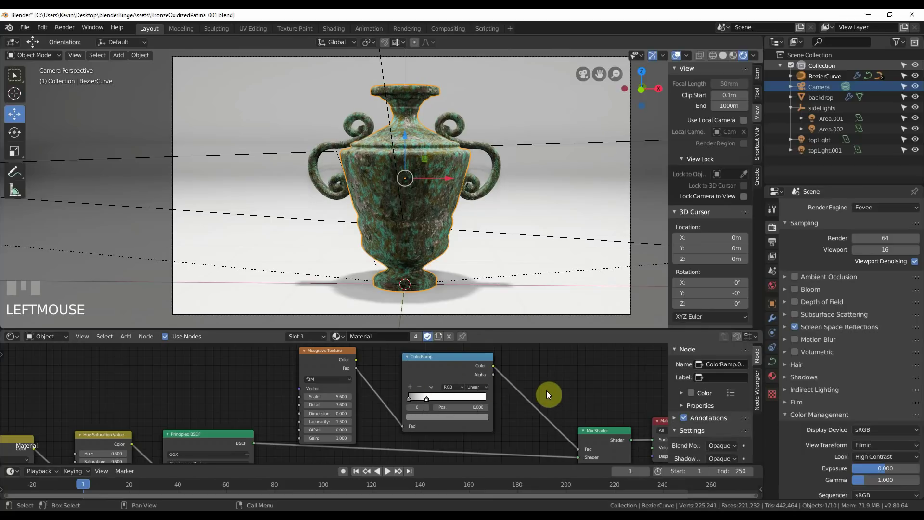
scroll("down", 3)
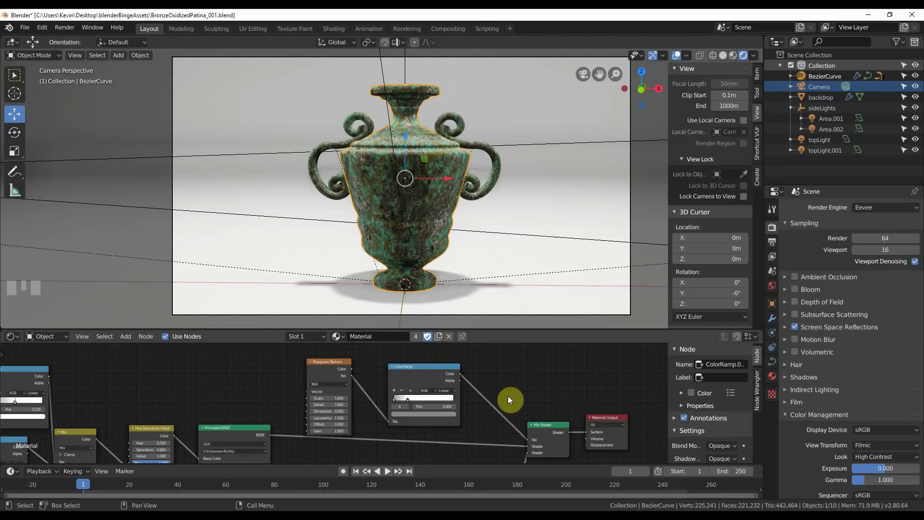
left_click_drag(314, 359, 162, 385)
scroll("down", 3)
scroll("up", 3)
key("shift+a")
left_click(163, 384)
scroll("up", 3)
scroll("up", 3)
left_click_drag(68, 374, 429, 340)
left_click(429, 341)
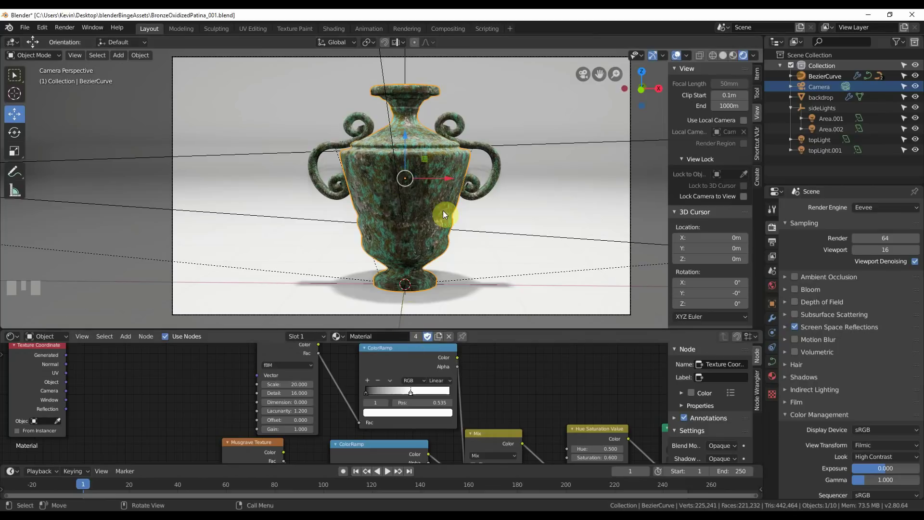
Step: Scale and reframe around the vase, then delete the test monkey head from the scene
left_click_drag(117, 56, 404, 178)
key("s")
left_click_drag(449, 195, 177, 179)
left_click_drag(176, 179, 448, 241)
key("Delete")
left_click_drag(448, 241, 449, 190)
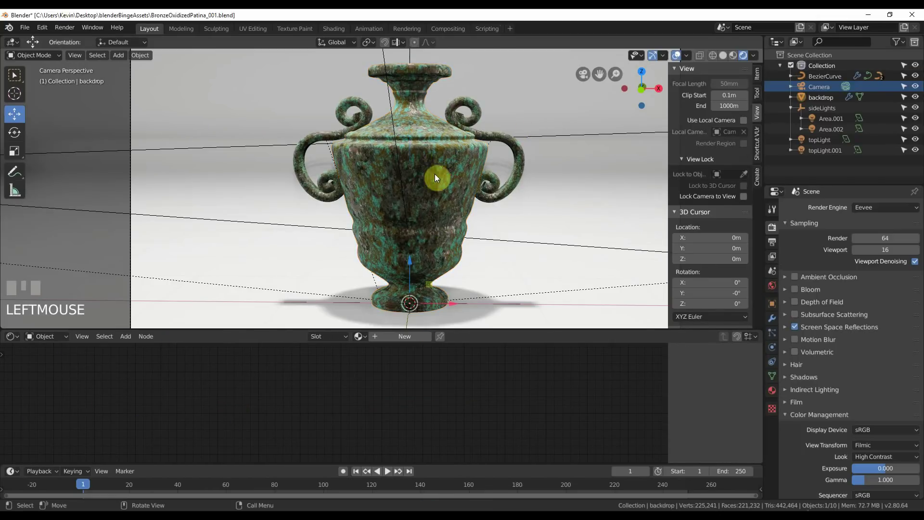